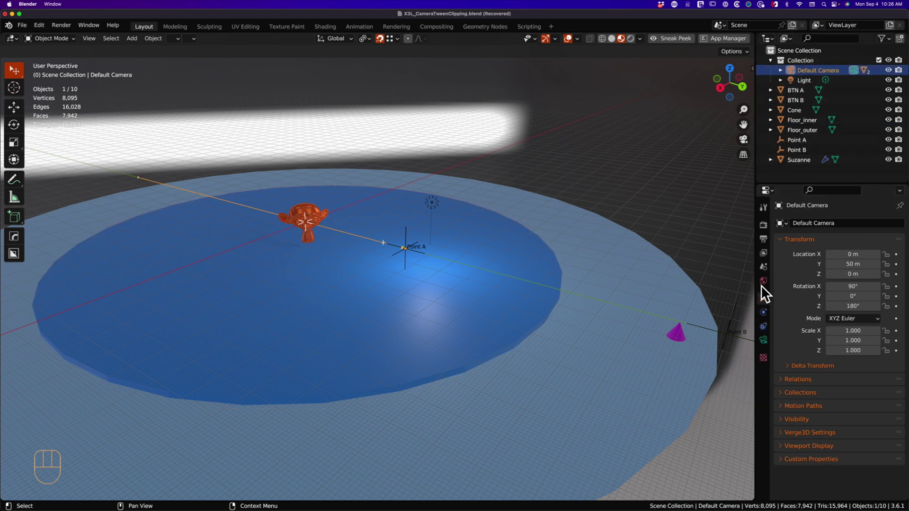
# Show the Default Camera's camera data properties with its Verge3D settings.
pyautogui.click(772, 346)
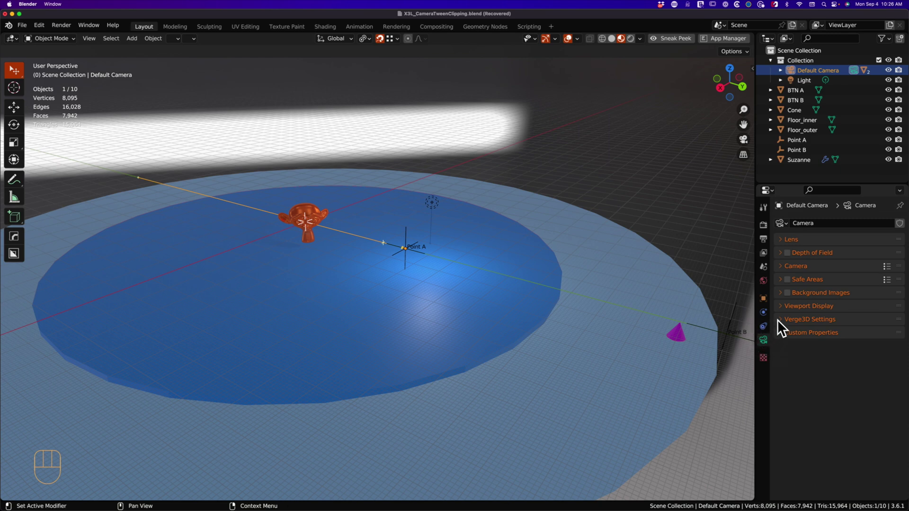
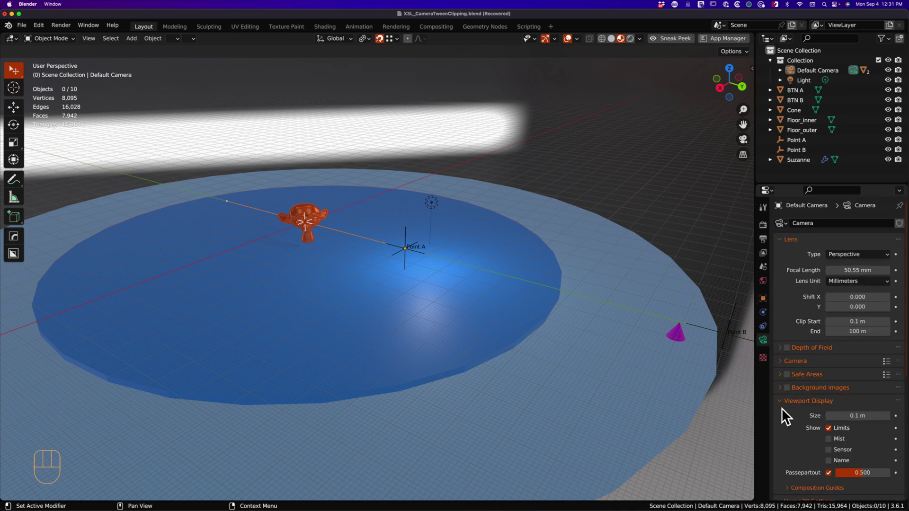
# Scroll the camera properties to review clip end 100 m, display size 0.1 m and Verge3D max distance 150.
pyautogui.moveTo(789, 414); pyautogui.dragTo(829, 266)
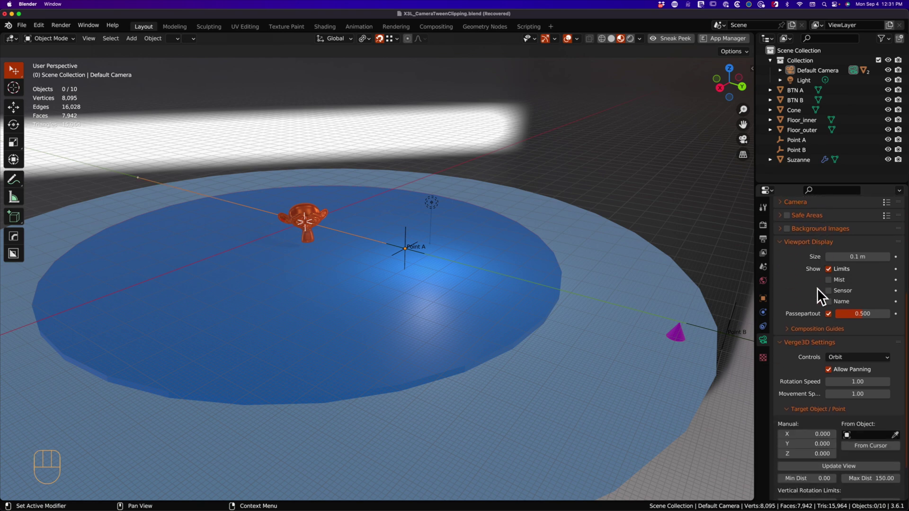